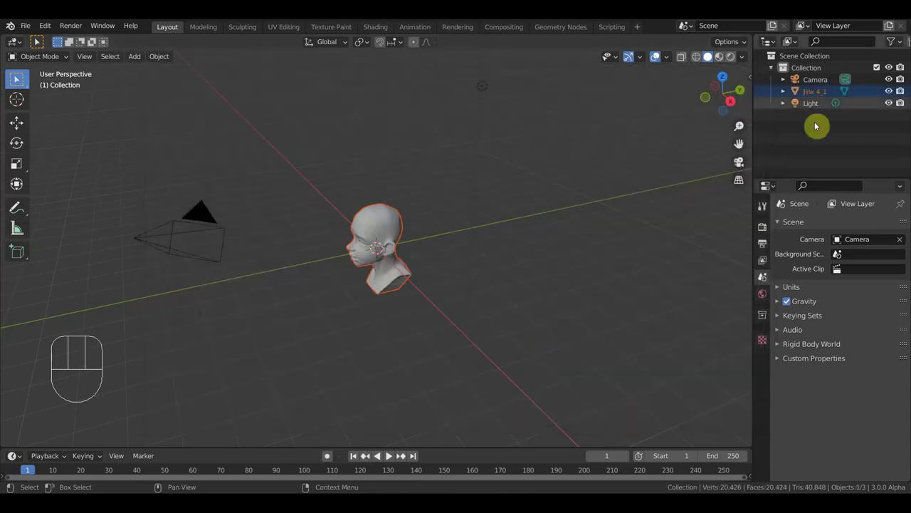
Hide the Camera and Light in the Outliner and switch to front view.
click(892, 95)
click(894, 109)
key(KP_1)
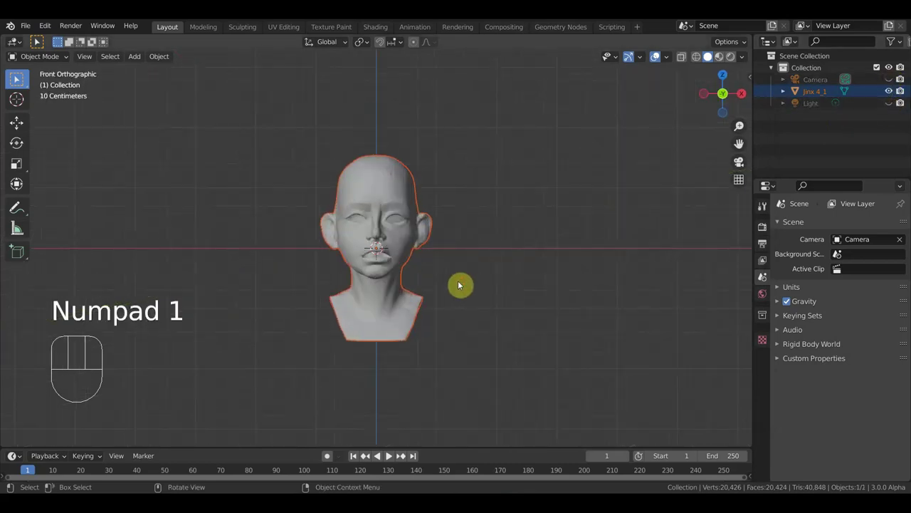
Import the eyebrow, hair and teeth Wavefront OBJ files via File > Import.
drag(33, 32, 226, 307)
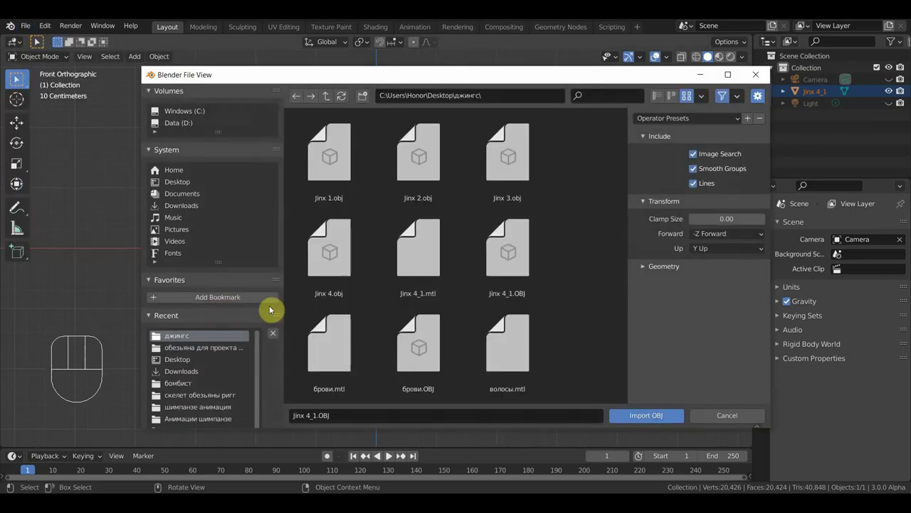
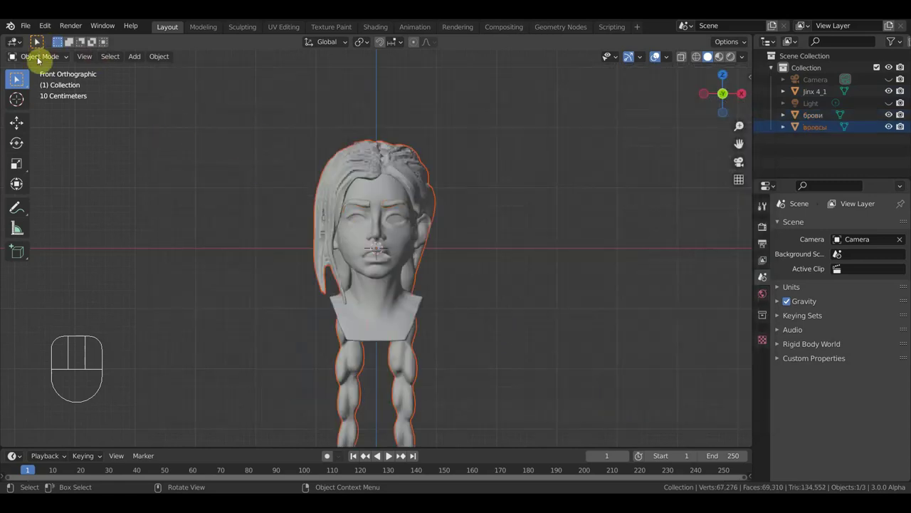
drag(29, 32, 383, 308)
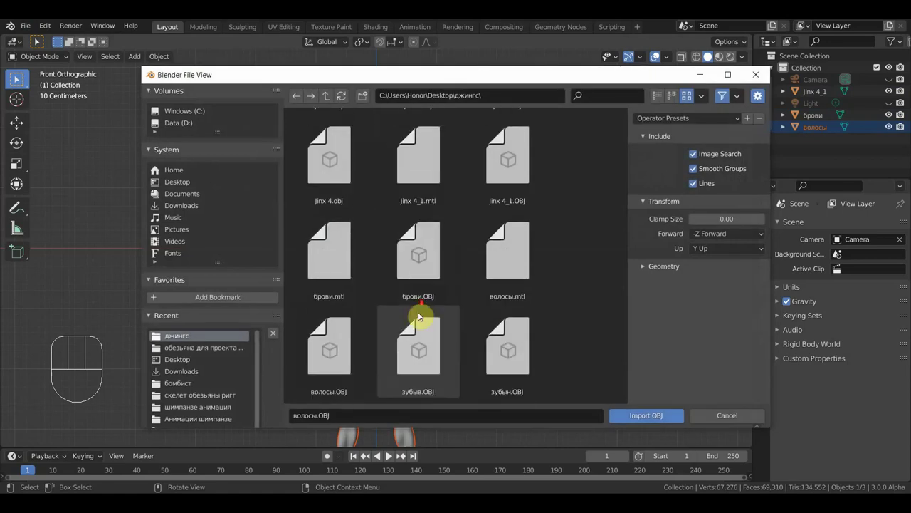
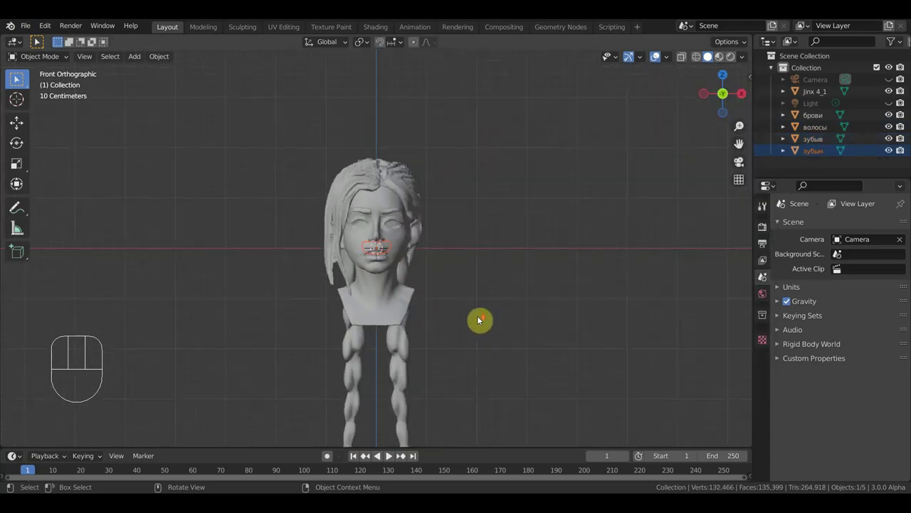
Select the head with all imported pieces and move the group upward along Z, then zoom into the face.
drag(443, 339, 283, 164)
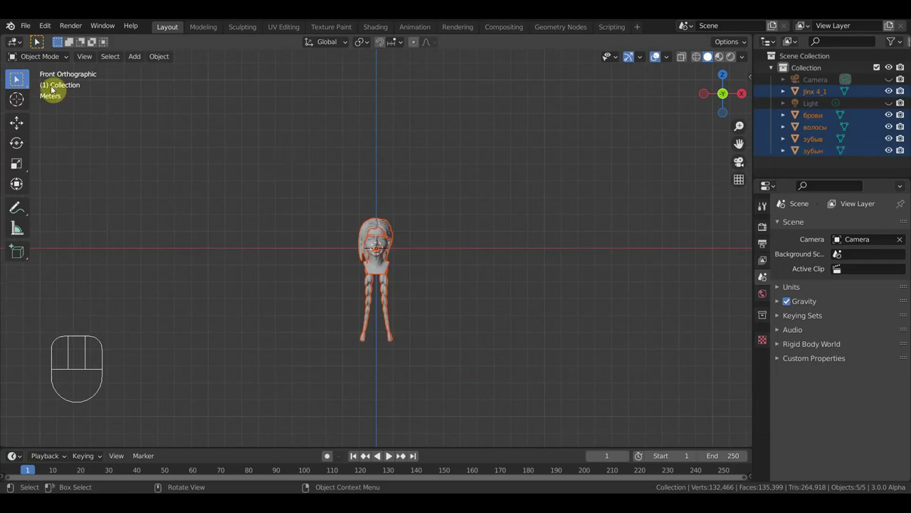
click(21, 127)
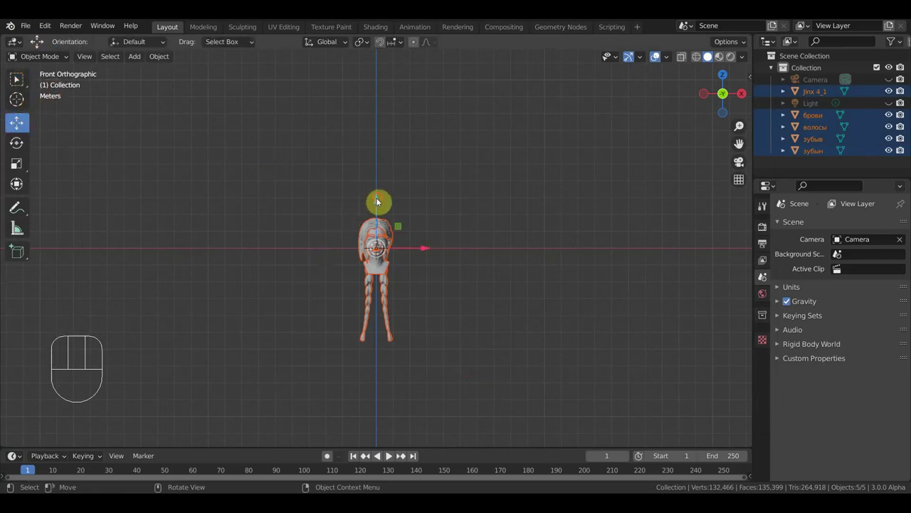
drag(384, 200, 384, 173)
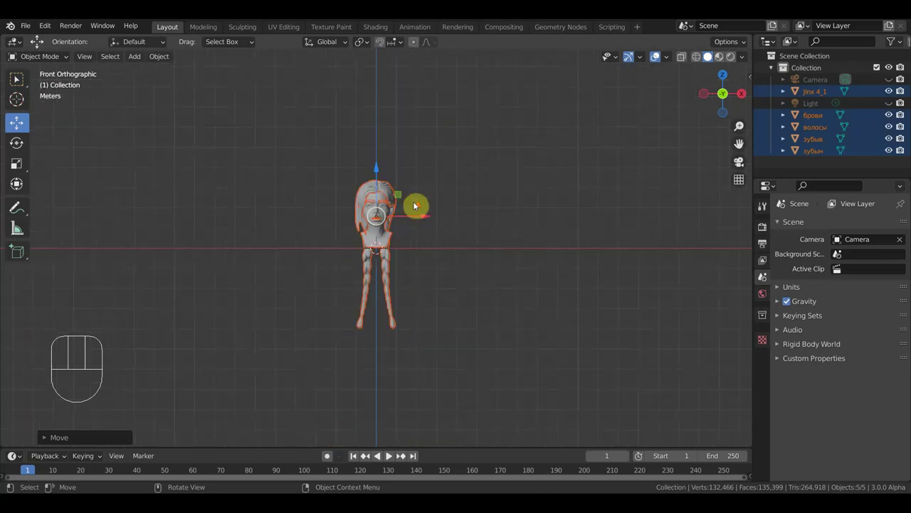
drag(380, 173, 421, 139)
drag(453, 255, 454, 265)
drag(161, 58, 344, 111)
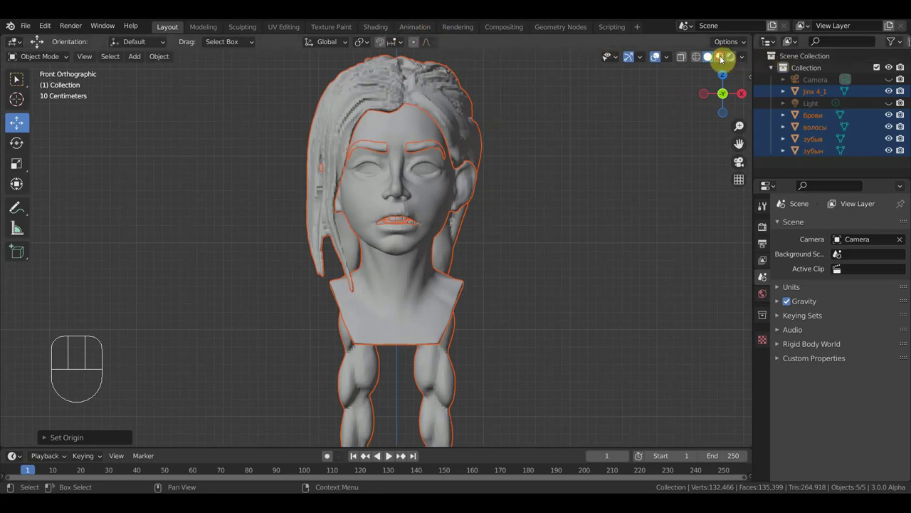
Switch the viewport to Material Preview shading and orbit to inspect the head from the side.
drag(727, 62, 590, 150)
drag(528, 221, 399, 143)
click(399, 142)
drag(399, 141, 372, 142)
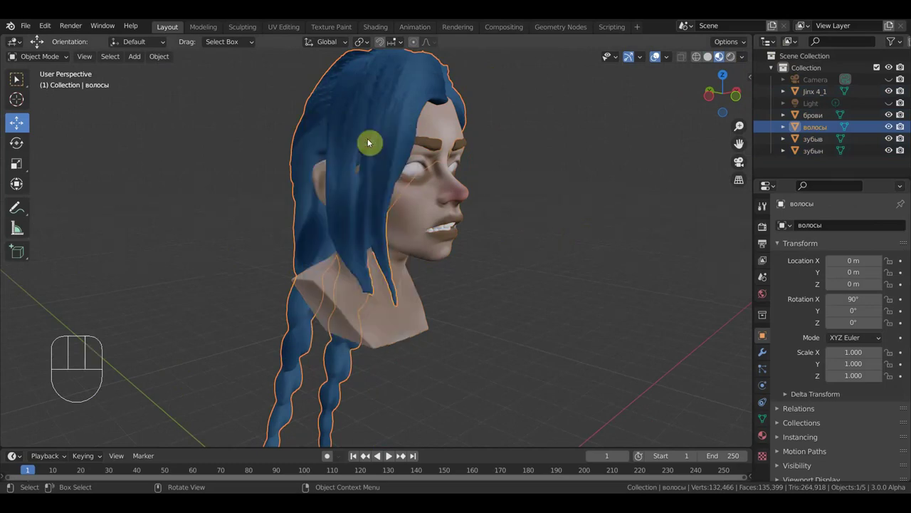
right_click(438, 199)
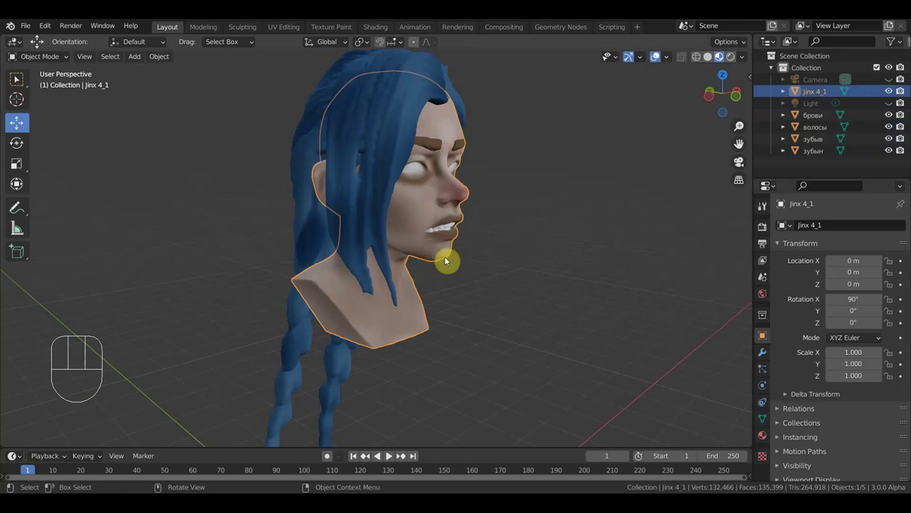
drag(474, 239, 483, 227)
Select the eyebrows object and frame the whole figure in front view.
click(423, 143)
right_click(422, 142)
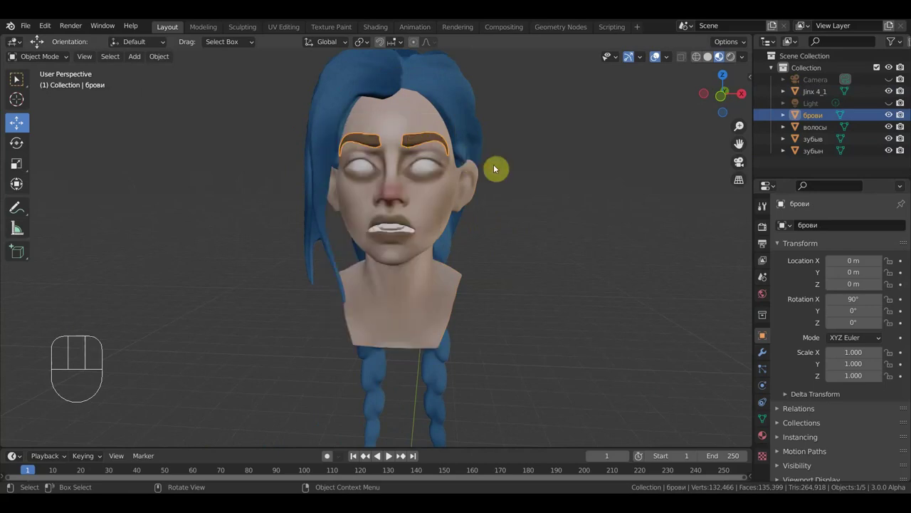
key(KP_1)
drag(531, 248, 539, 256)
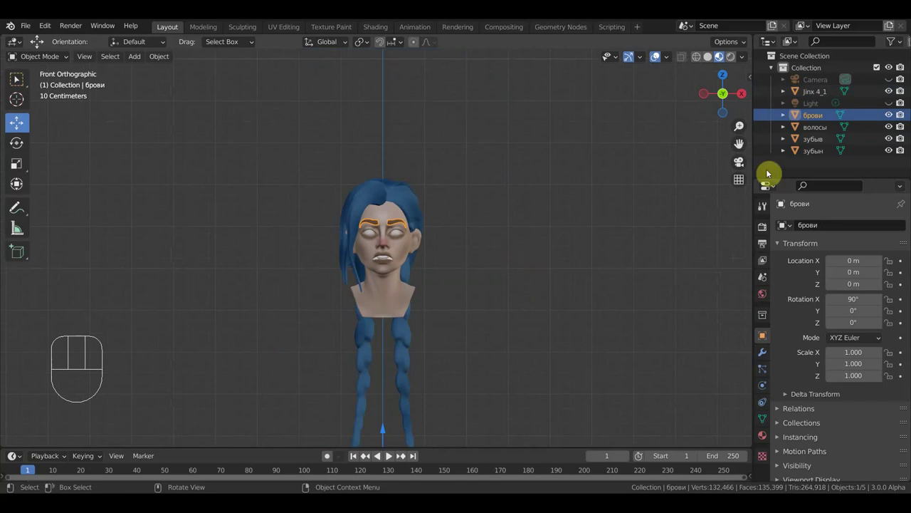
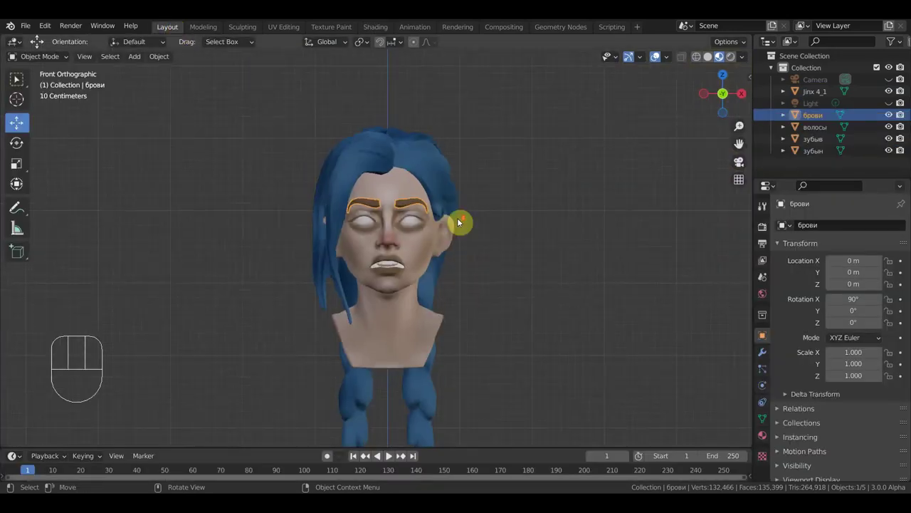
drag(547, 237, 551, 229)
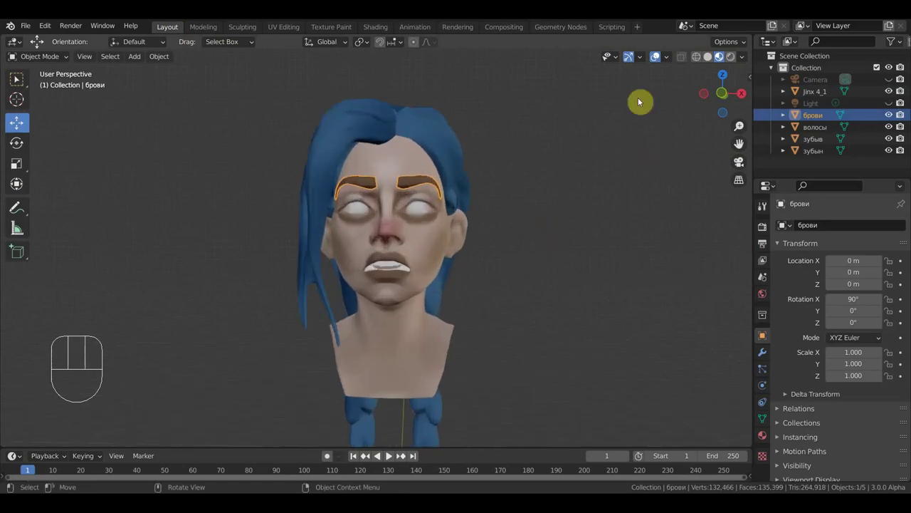
drag(646, 60, 600, 279)
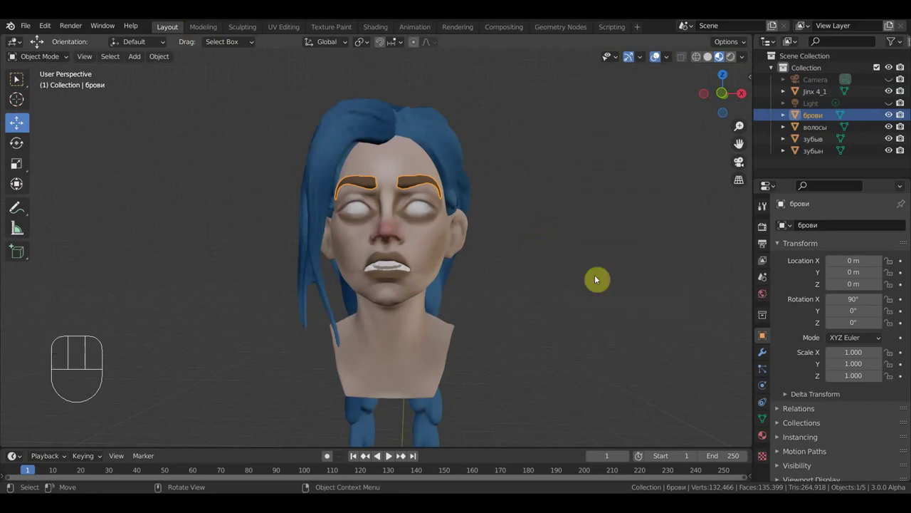
click(742, 186)
click(741, 185)
click(741, 187)
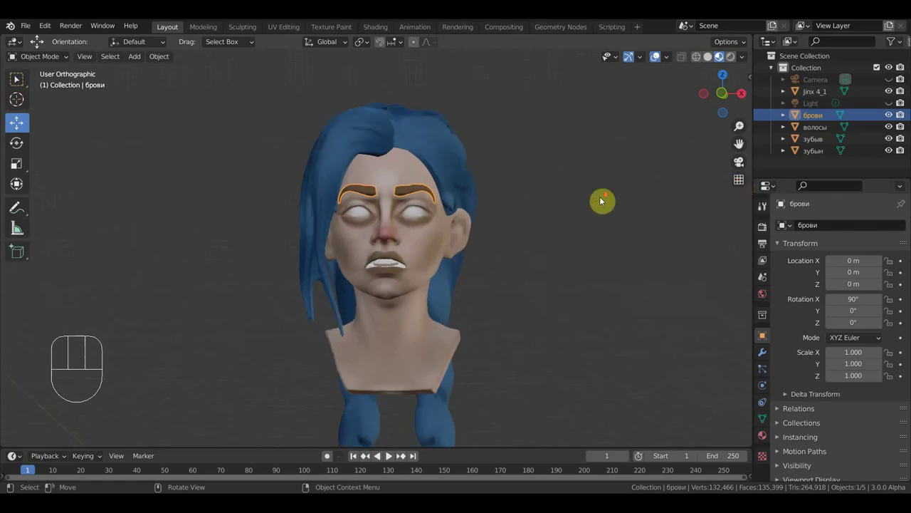
key(KP_1)
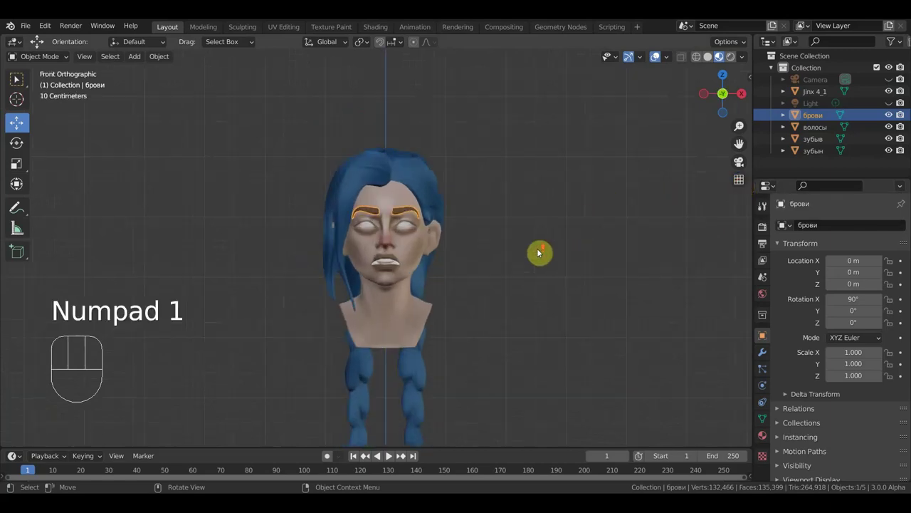
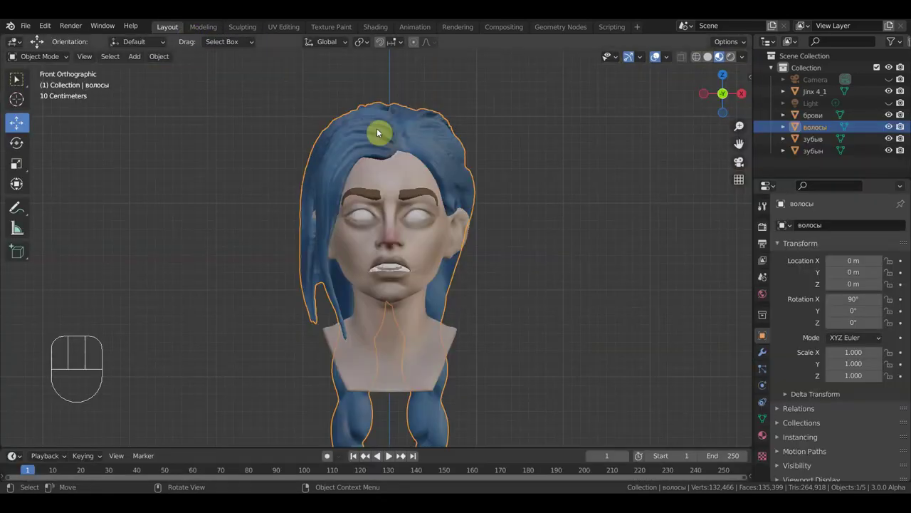
Frame the head and braids in front view.
drag(486, 260, 493, 192)
drag(529, 226, 500, 235)
key(KP_1)
drag(518, 256, 581, 237)
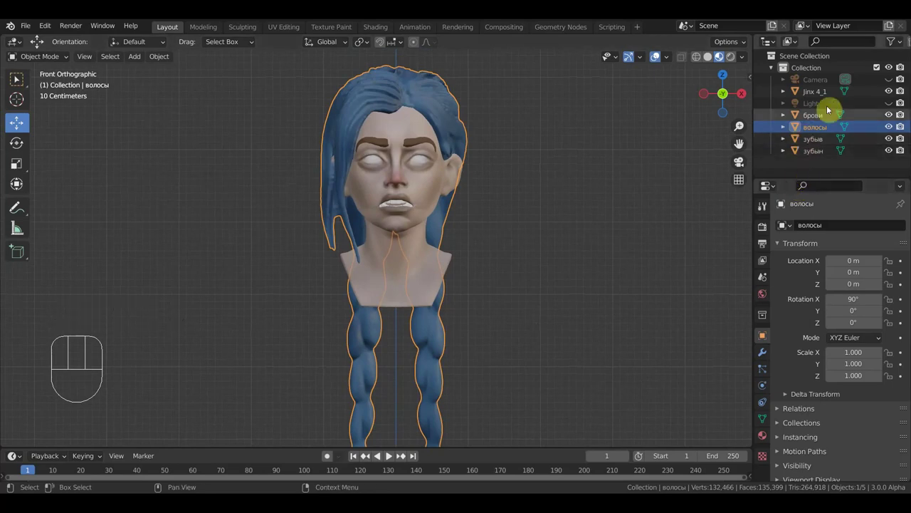
Make the Light and Camera visible again and select the light for editing.
click(897, 106)
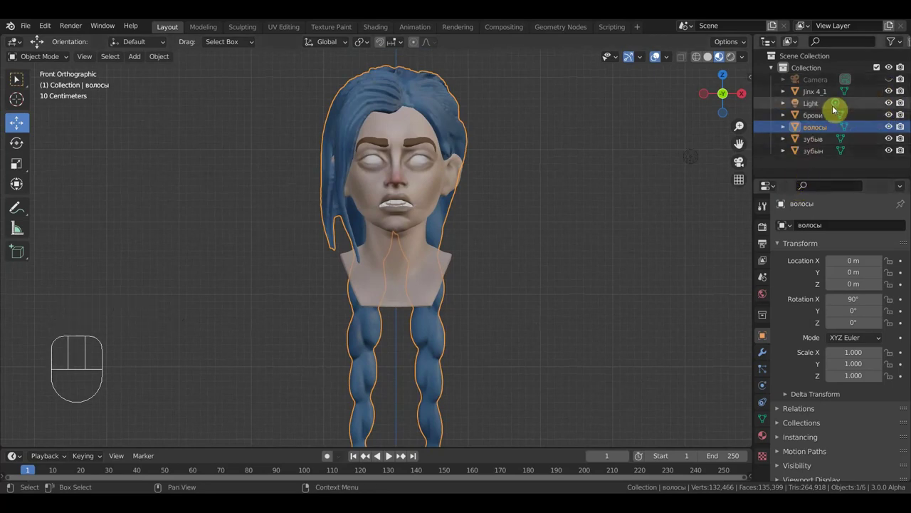
click(893, 80)
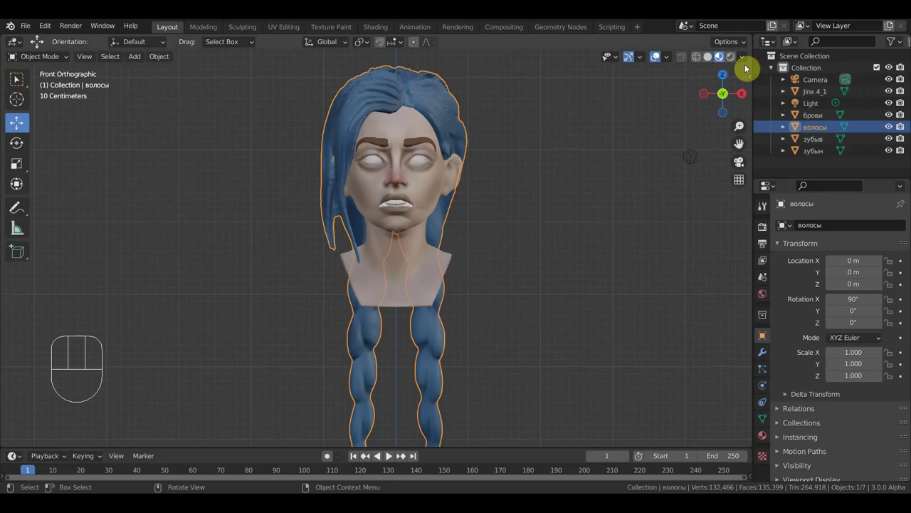
click(714, 126)
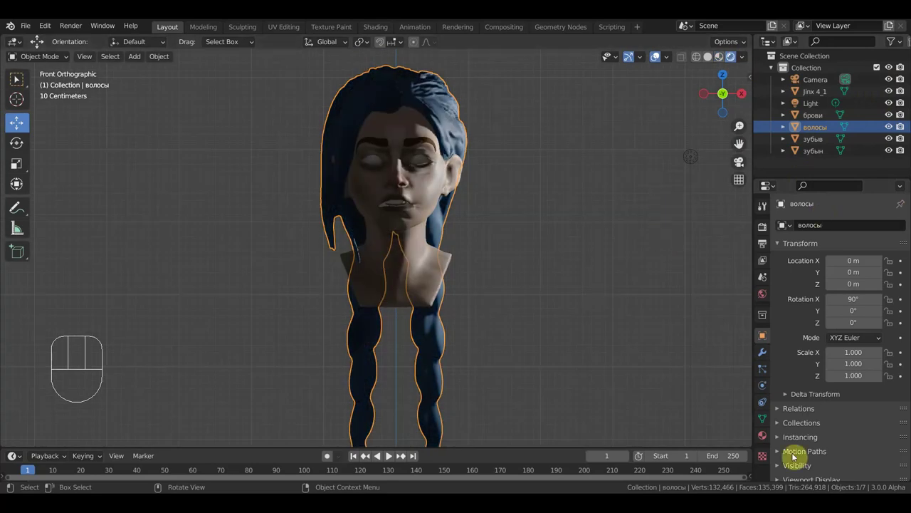
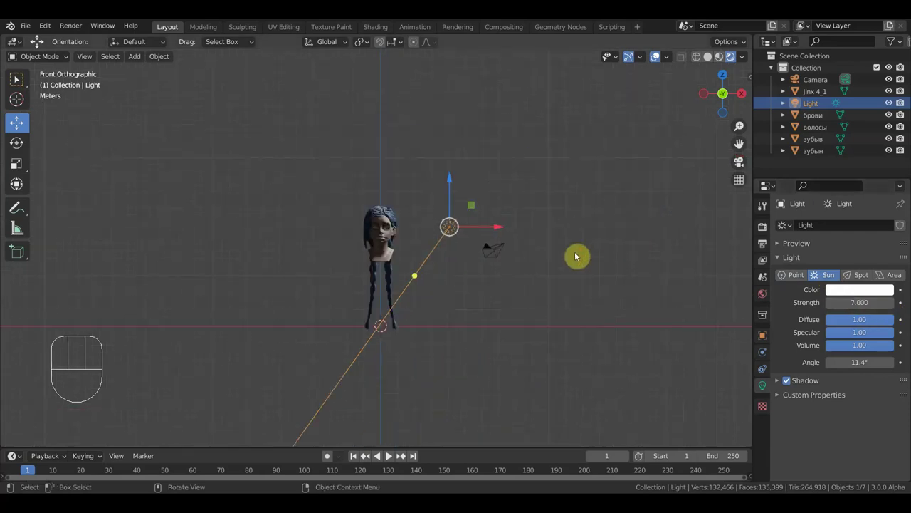
Rotate the sun light about -61.7° in side view, then switch to the camera view.
key(r)
key(g)
key(KP_3)
key(r)
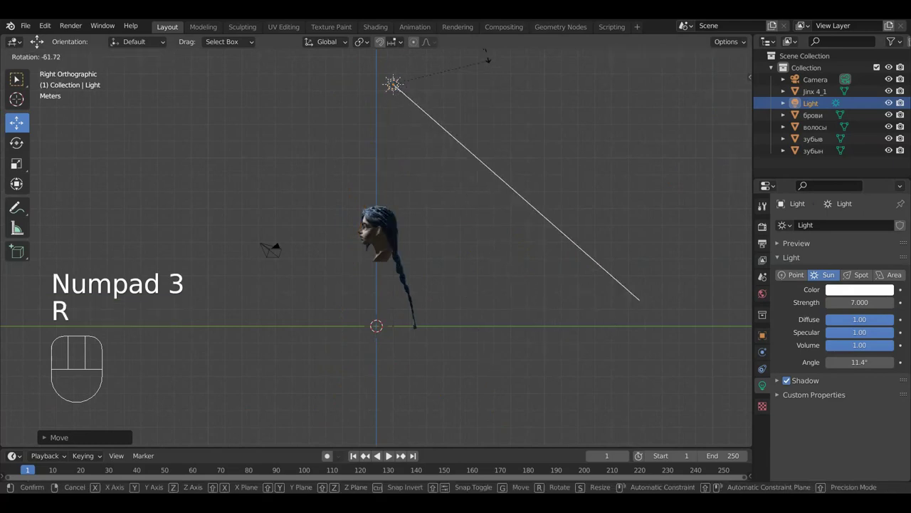
key(KP_0)
key(shift+f)
key(shift+f)
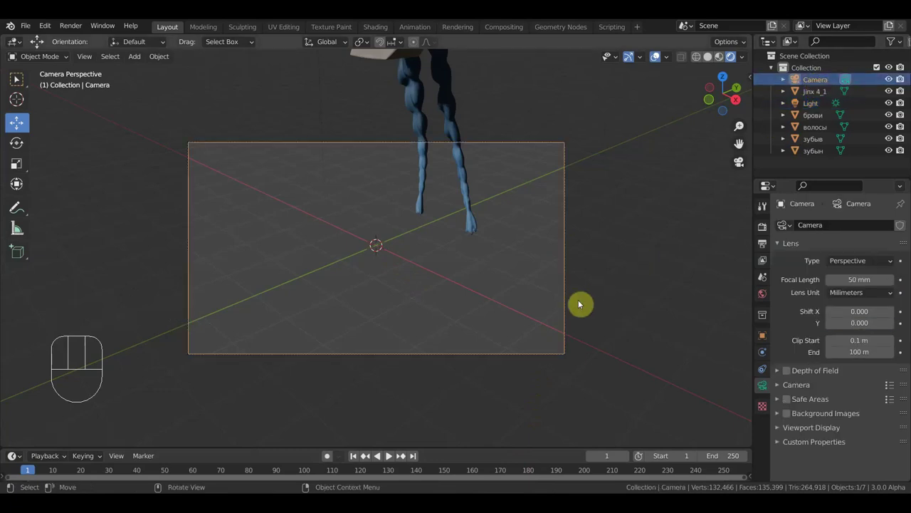
Fly the camera with Shift+F until the head and braids are framed.
key(shift+f)
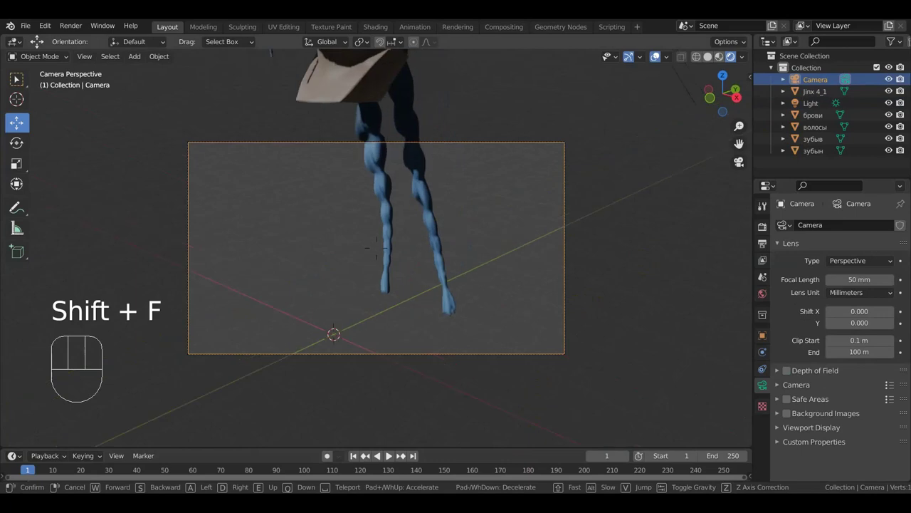
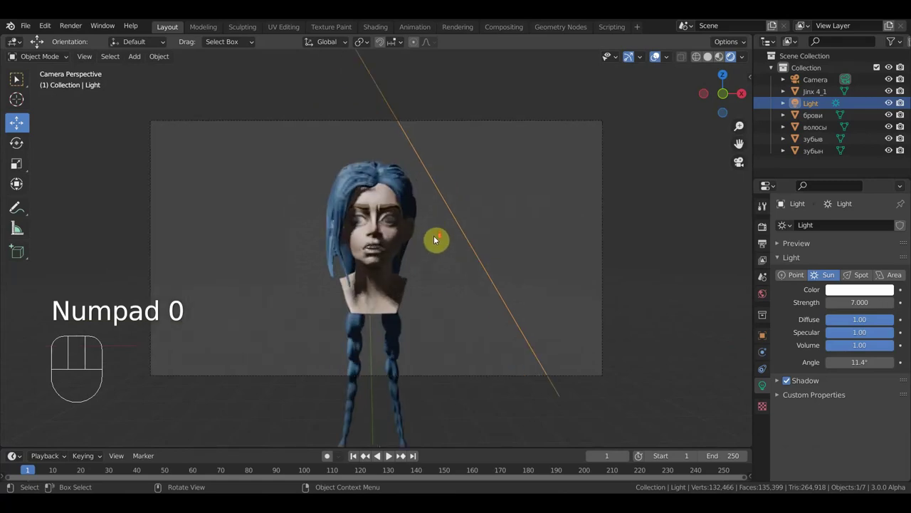
Give the sun light a shallower angle in side view and check the result through the camera.
middle_click(385, 251)
key(KP_3)
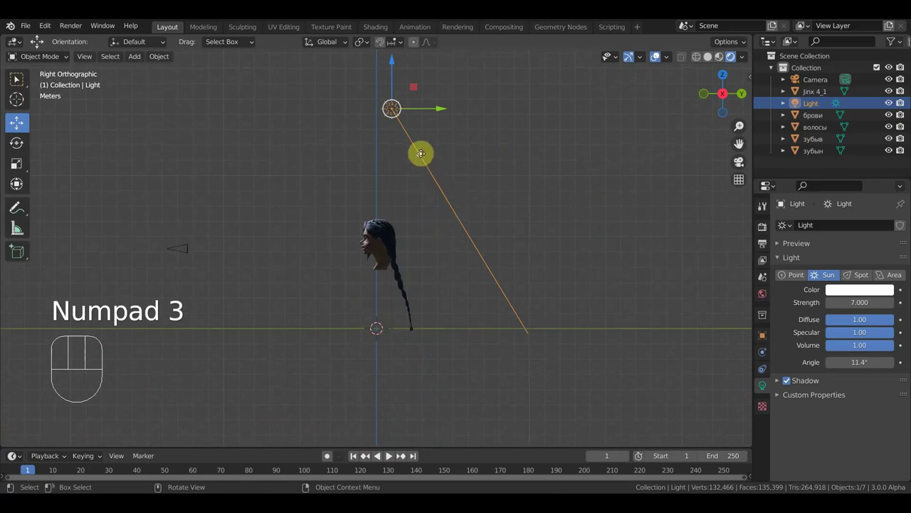
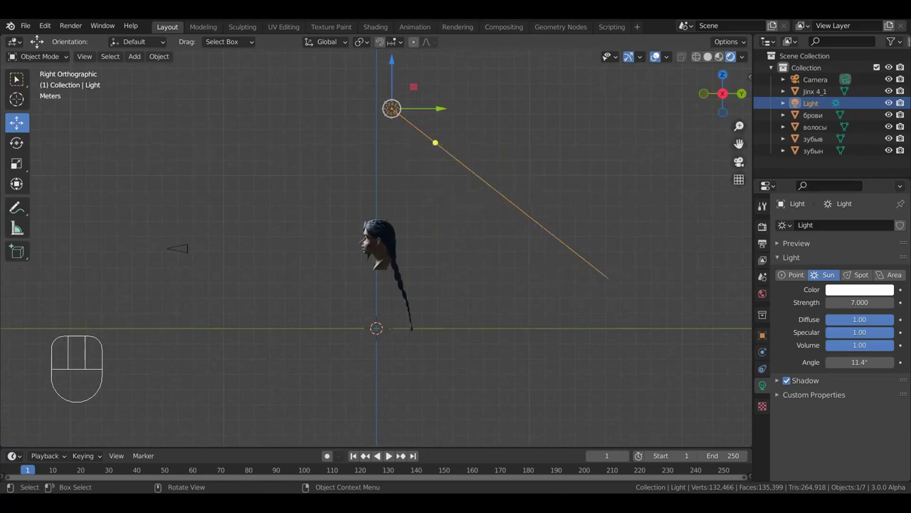
drag(407, 216, 439, 265)
key(r)
key(g)
key(KP_0)
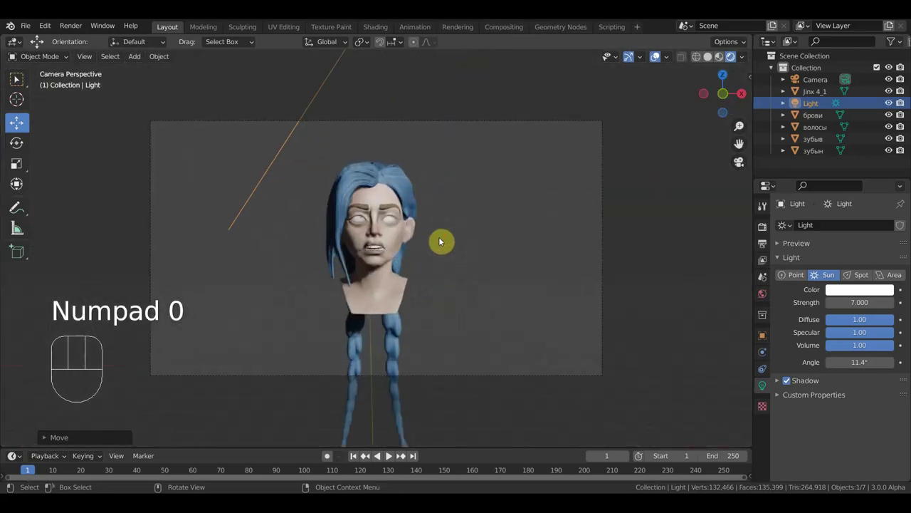
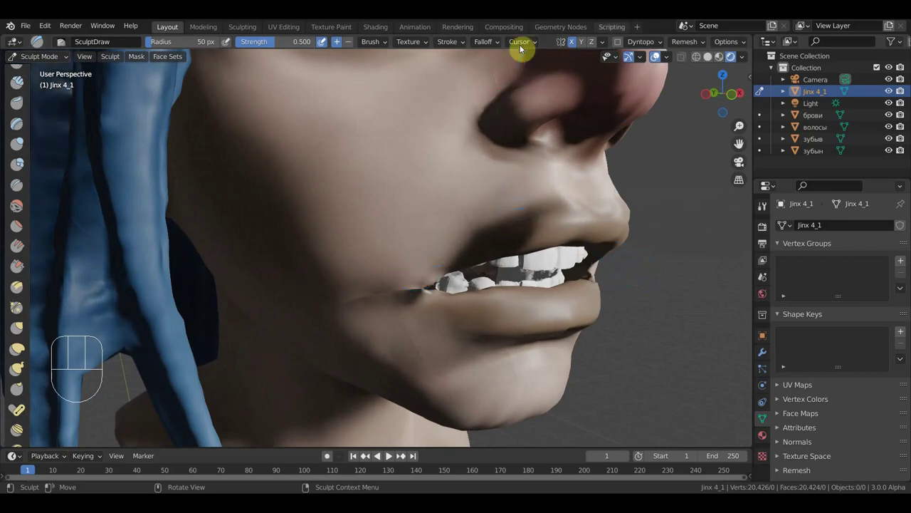
Sculpt the lips around the teeth and check the head from below, side and front views.
click(721, 63)
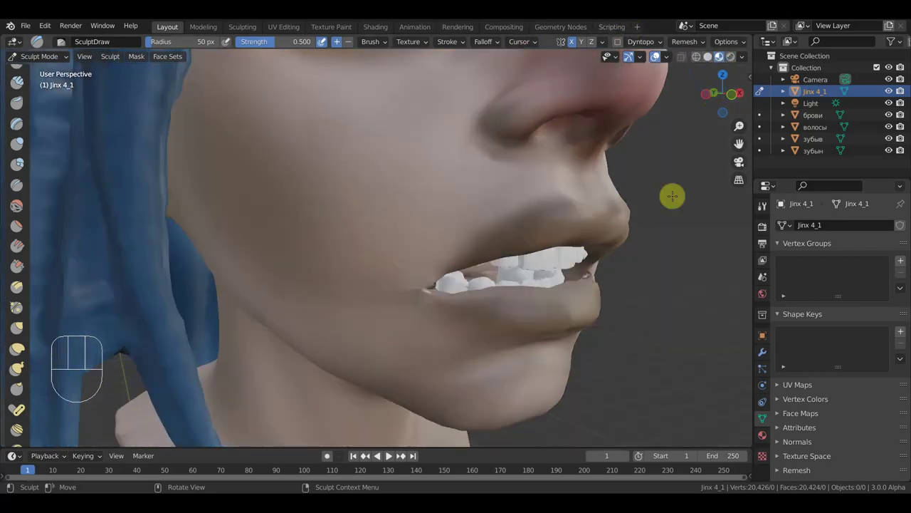
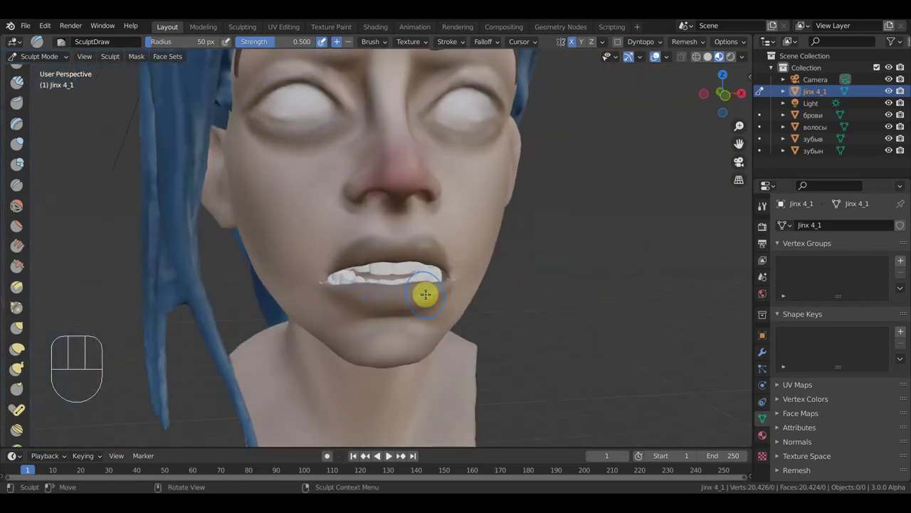
key(KP_2)
key(KP_3)
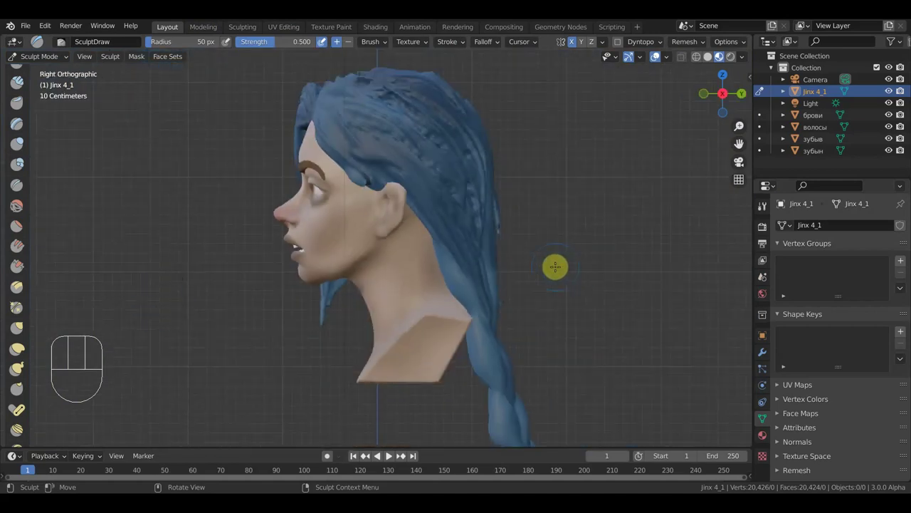
key(KP_1)
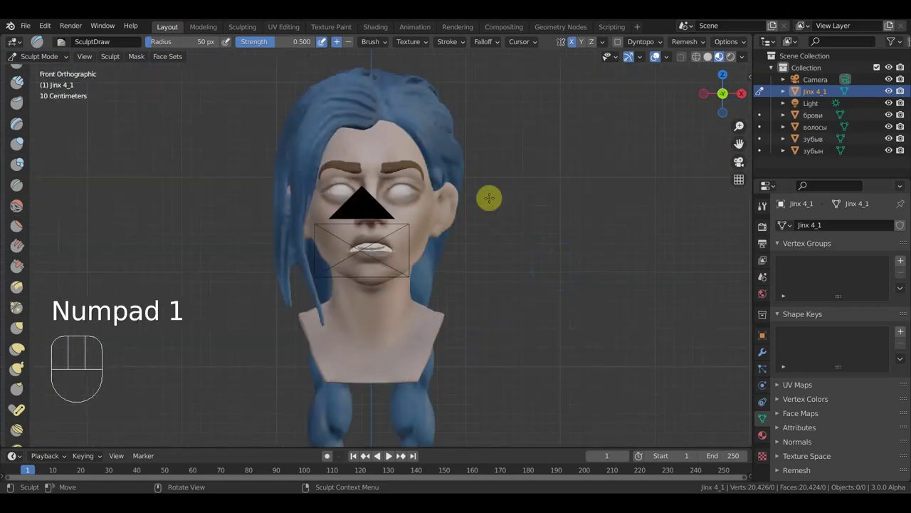
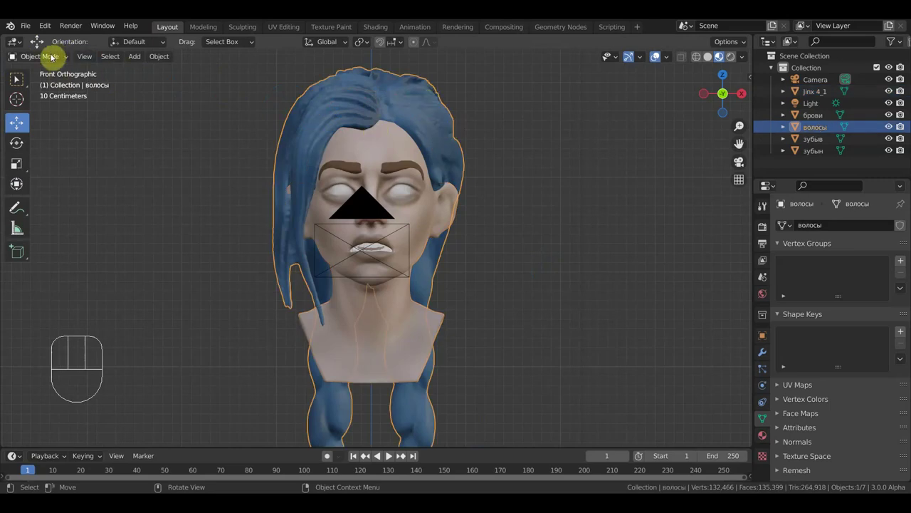
Scale the hair object down to about 0.98 so it fits closer to the head.
key(s)
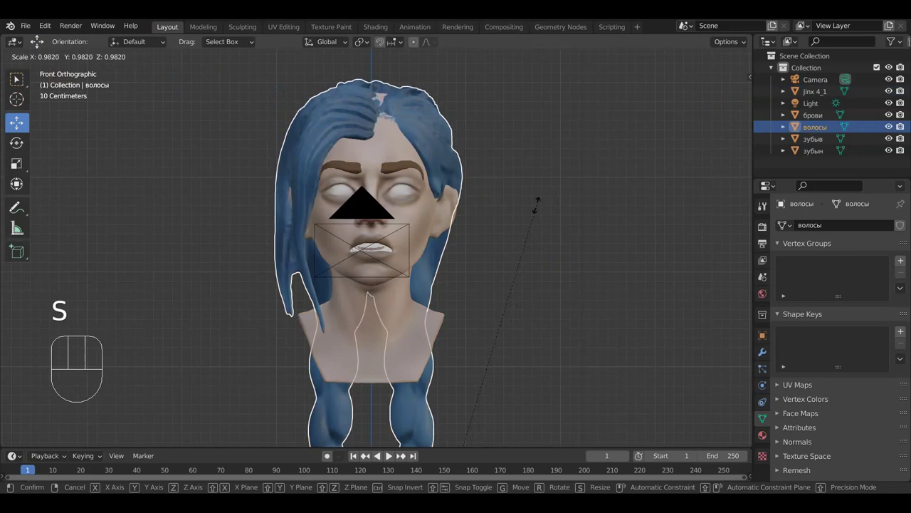
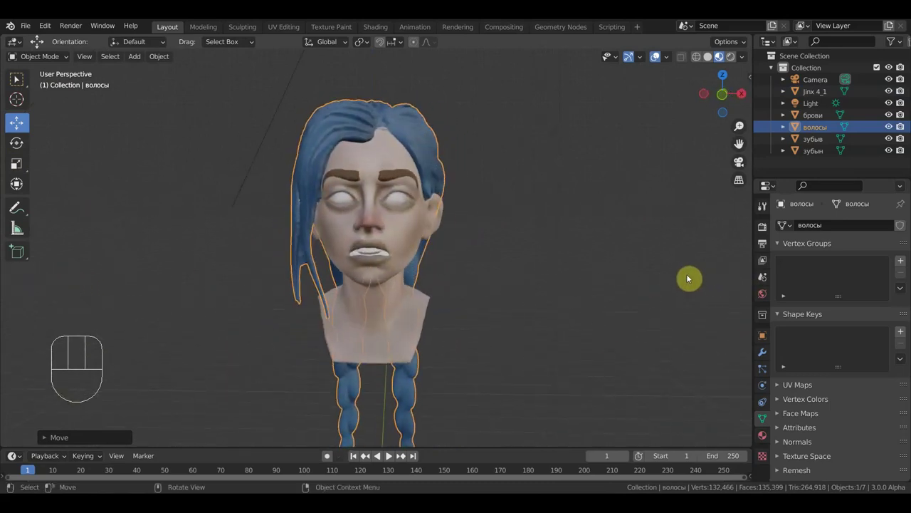
In front view with the Select Box tool, select objects around the head.
key(KP_1)
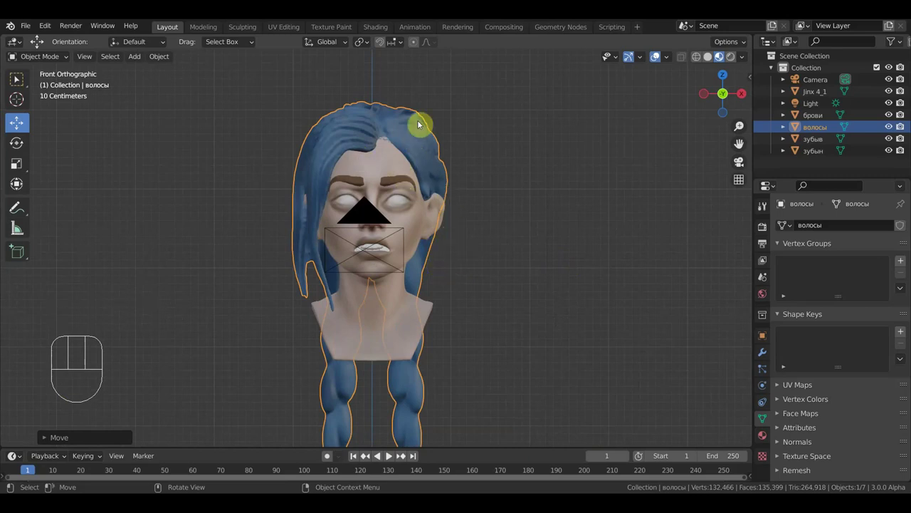
click(23, 82)
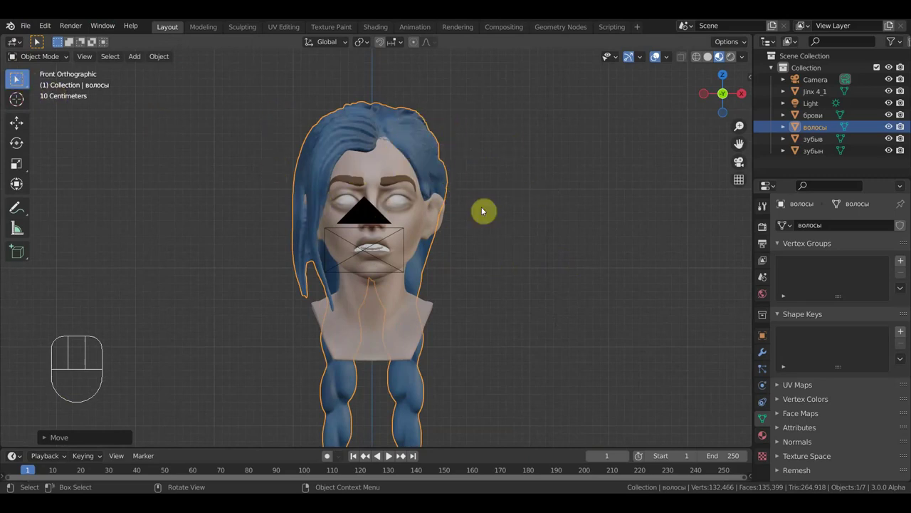
drag(552, 242, 554, 234)
key(KP_1)
click(745, 183)
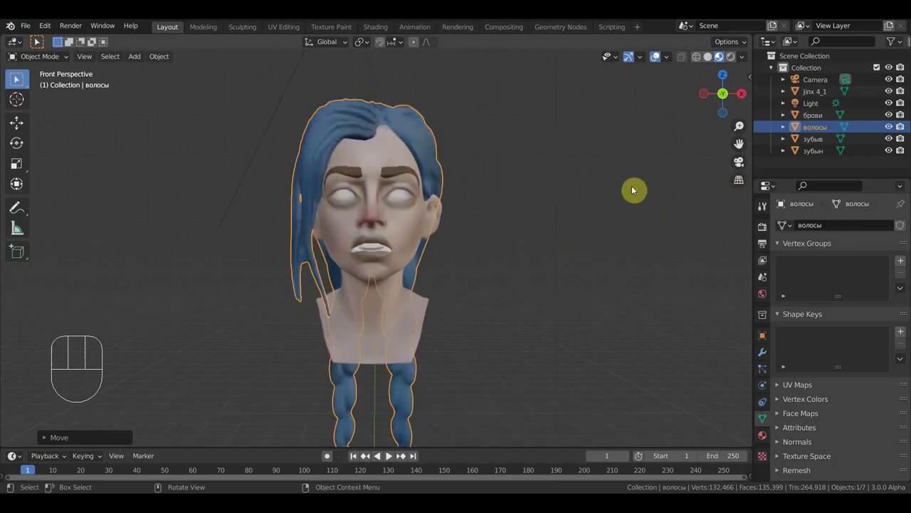
drag(548, 201, 617, 200)
key(KP_1)
click(741, 182)
click(740, 184)
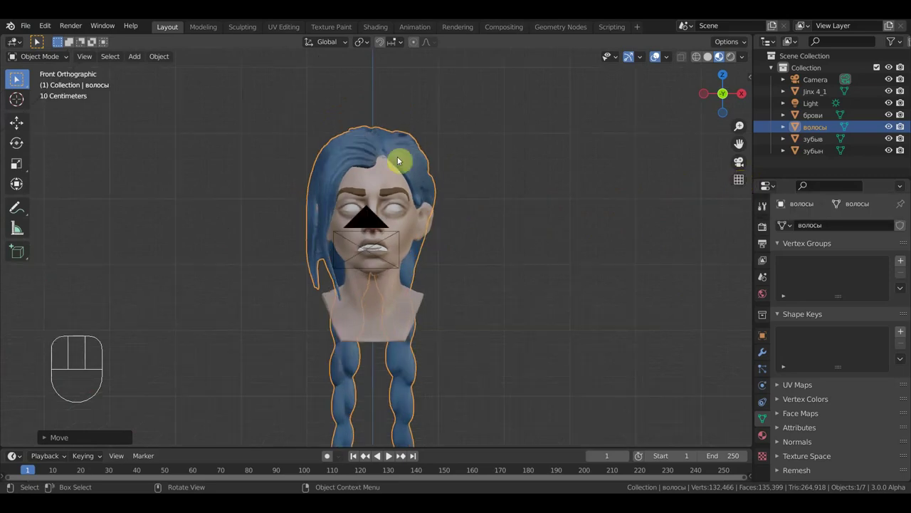
Hide the Camera via its Outliner eye icon and centre the view on the head.
click(897, 82)
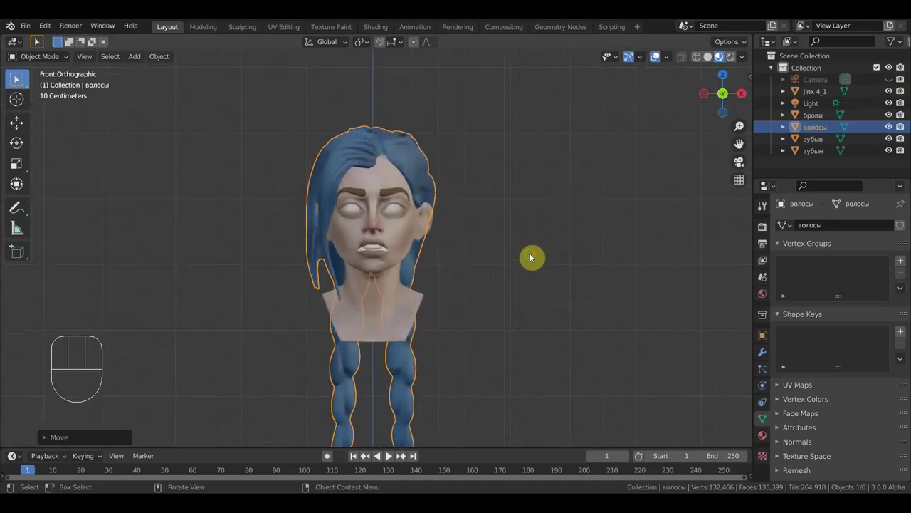
drag(536, 247, 537, 215)
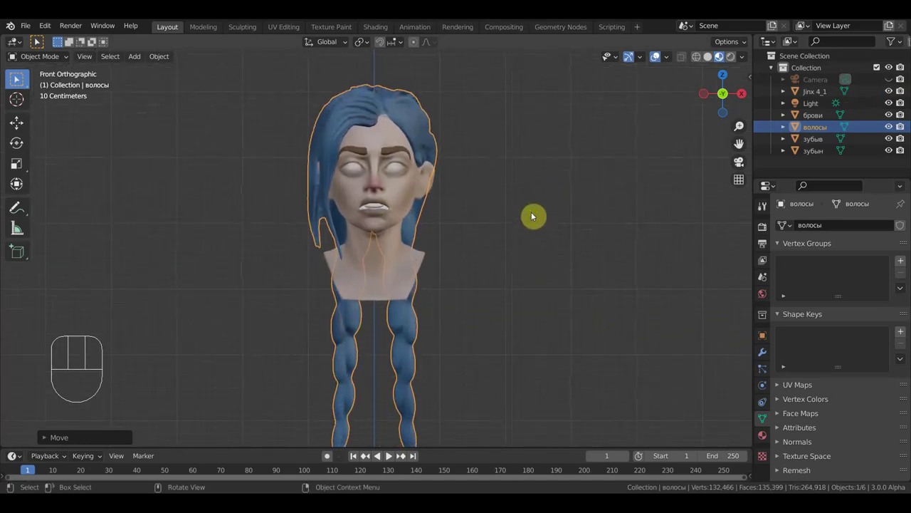